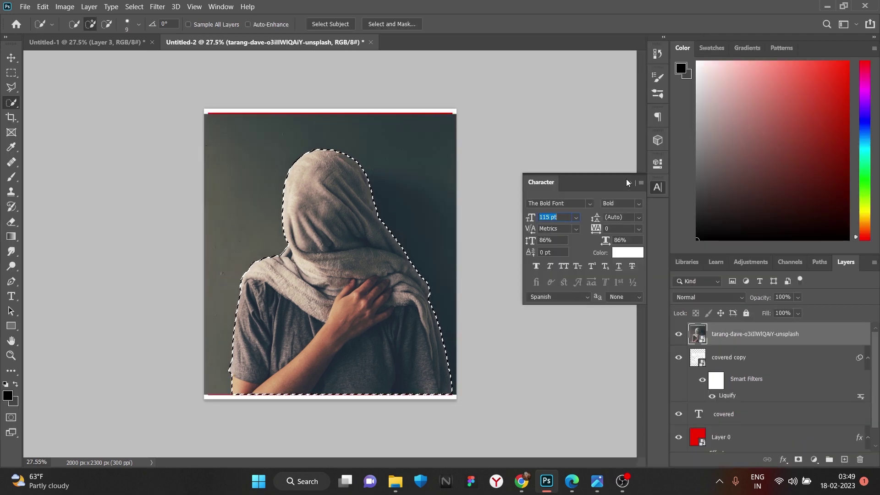
Copy the selected hooded figure onto its own layer above the red COVERED poster.
key("ctrl+j")
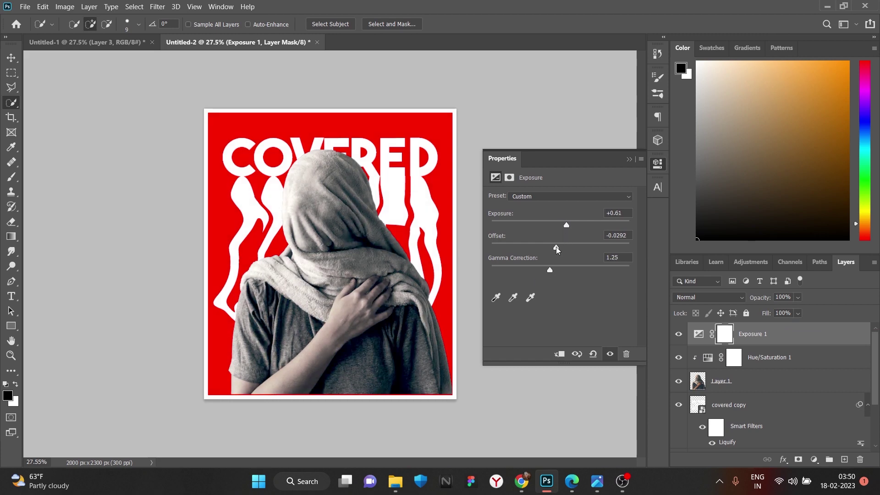
scroll("down", 3)
scroll("up", 3)
Shift the figure slightly and commit a white Lorem ipsum paragraph box over its left side.
left_click(798, 377)
right_click(812, 366)
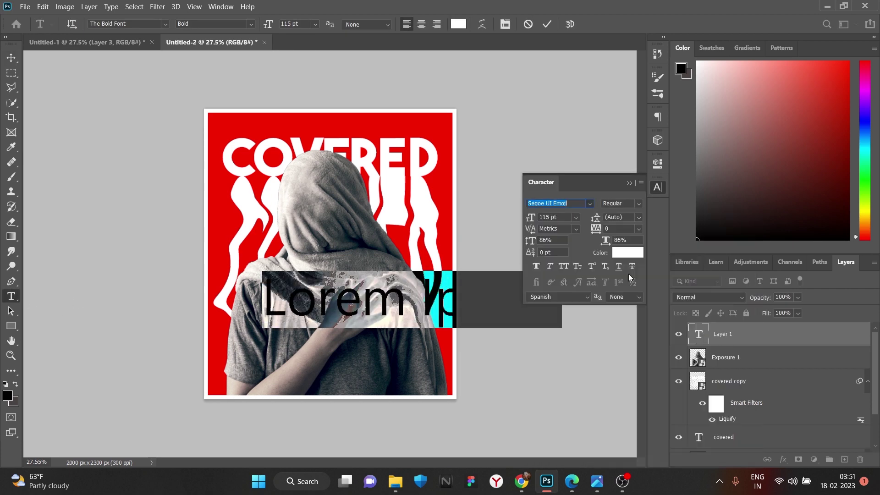
key("ctrl+z")
Shrink the paragraph's font size and horizontal scale into a small condensed block.
key("ctrl+z")
key("Delete")
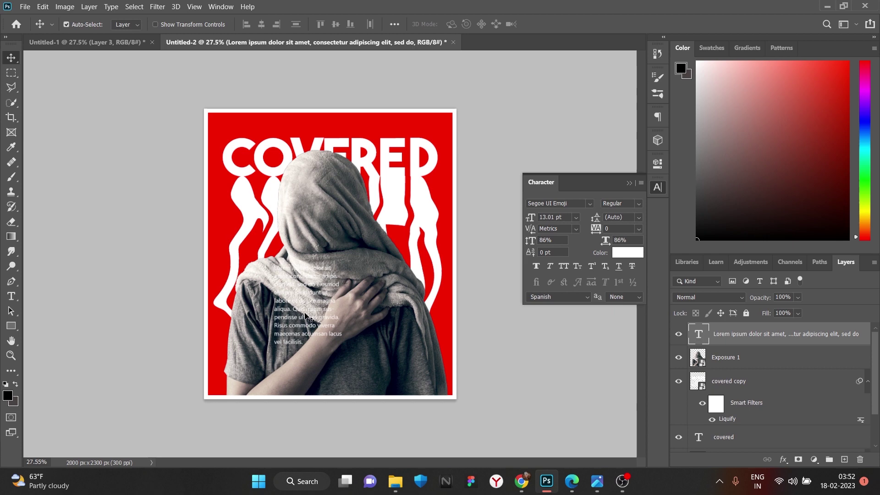
key("ctrl+t")
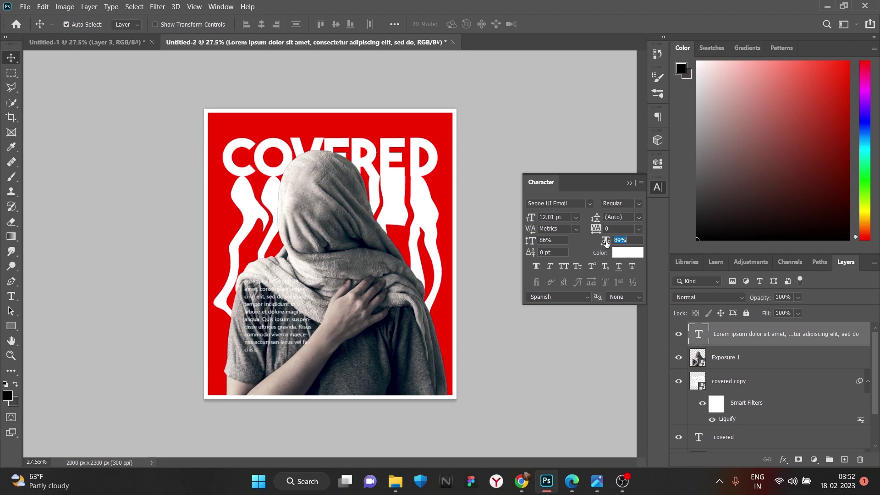
scroll("down", 3)
scroll("up", 3)
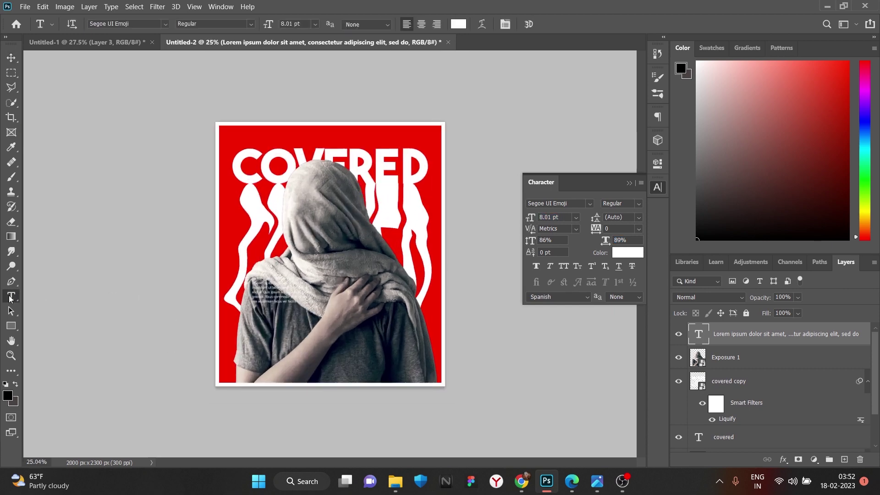
Add the text line '002 my new design' beneath the first paragraph.
key("BackSpace")
type("o")
key("BackSpace")
type("002")
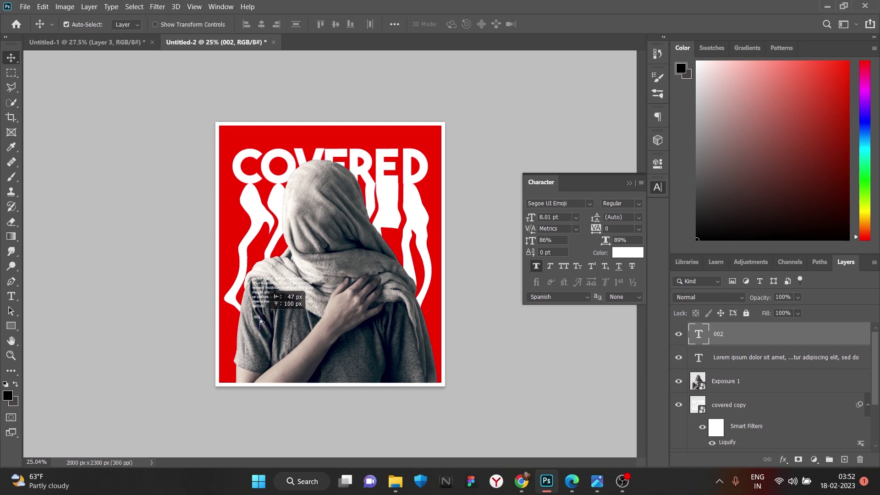
type("002 my new design")
key("Return")
scroll("down", 3)
scroll("up", 3)
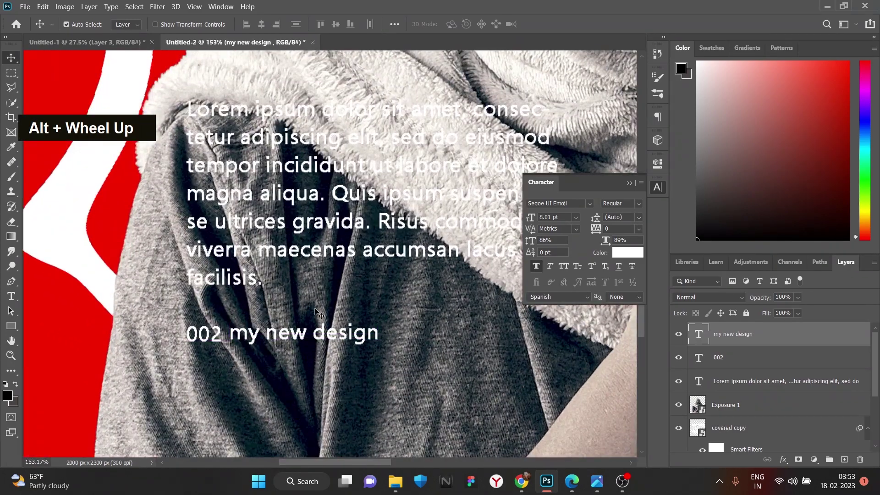
Add a second small Lorem ipsum placeholder paragraph below the 002 line.
scroll("down", 3)
key("ctrl+z")
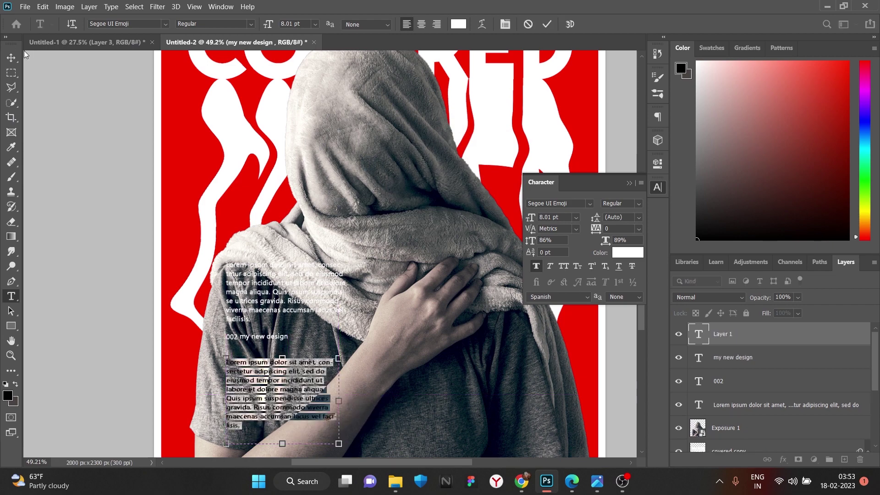
scroll("down", 3)
scroll("up", 3)
scroll("down", 3)
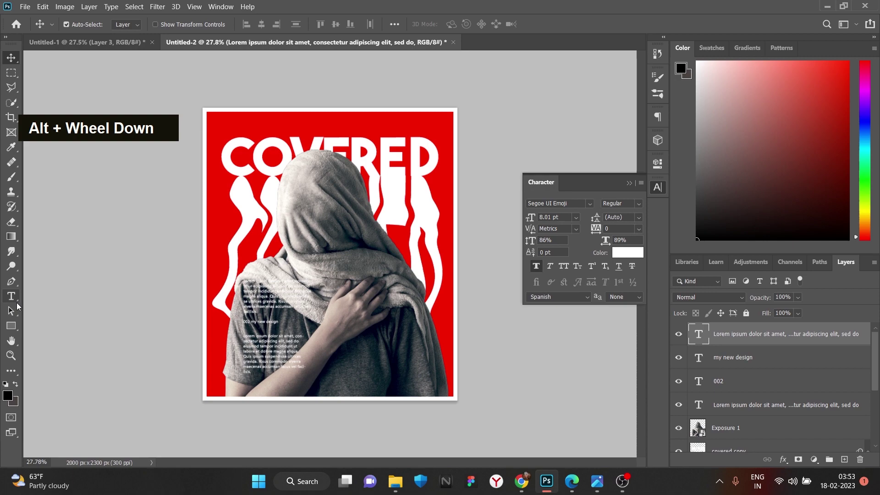
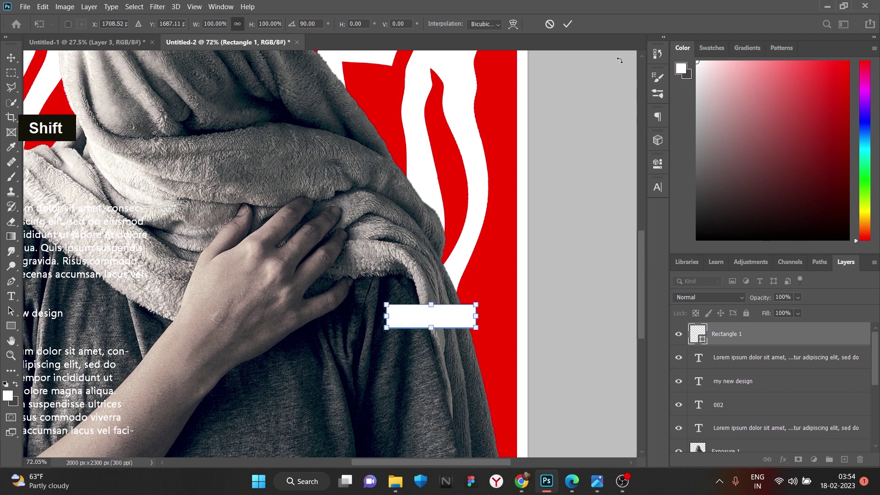
Duplicate the white rectangle and rotate one copy 45° to form the arrow head.
key("ctrl+j")
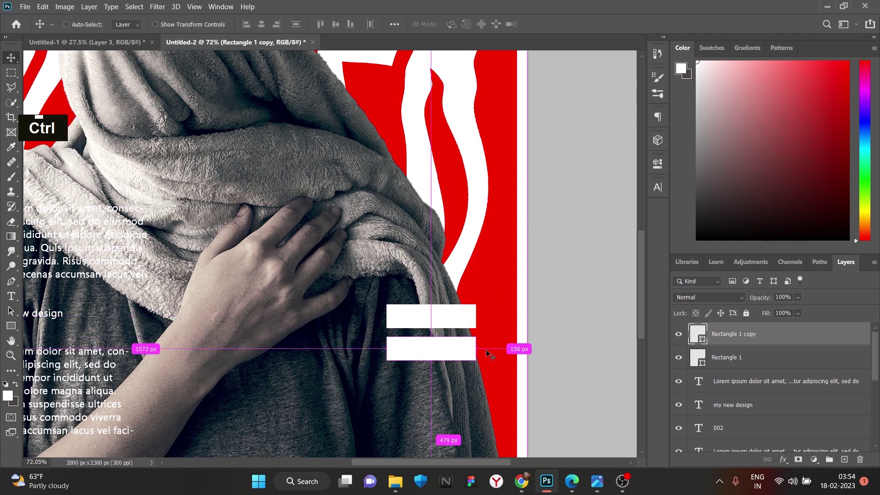
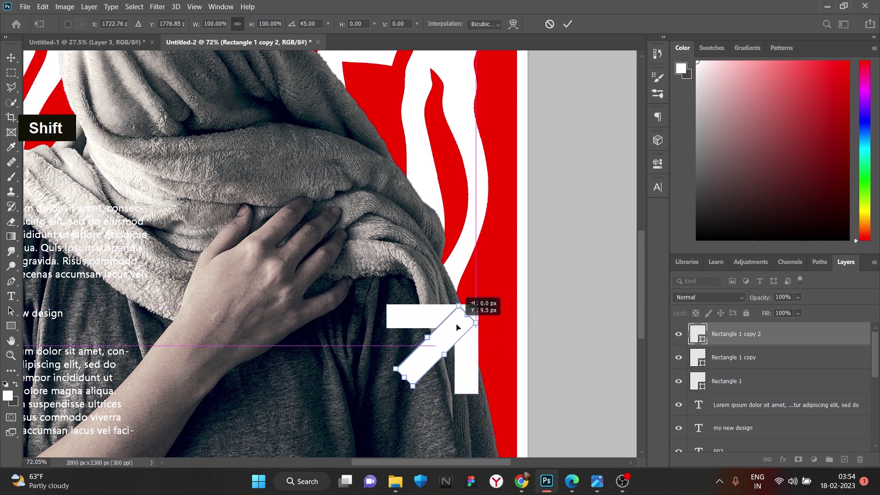
scroll("down", 3)
scroll("up", 3)
Merge the rectangle layers into one arrow and move it to the lower-right corner.
left_click(746, 381)
right_click(750, 364)
scroll("down", 3)
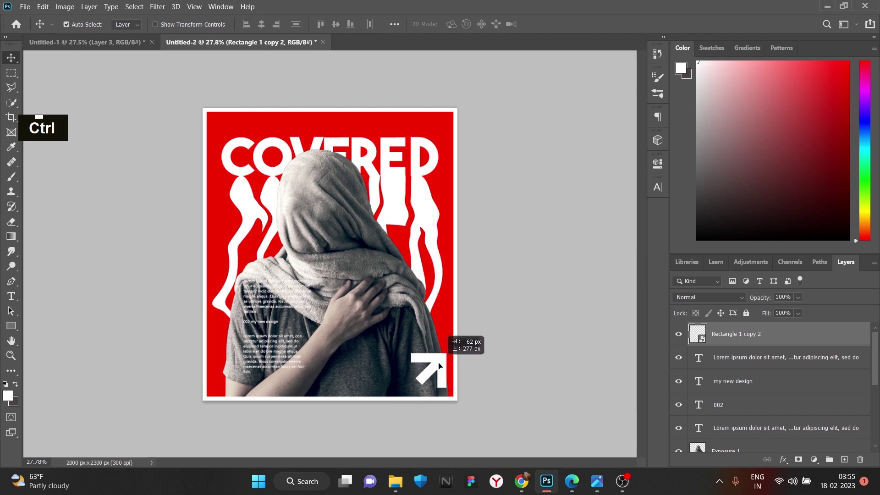
scroll("down", 3)
scroll("up", 3)
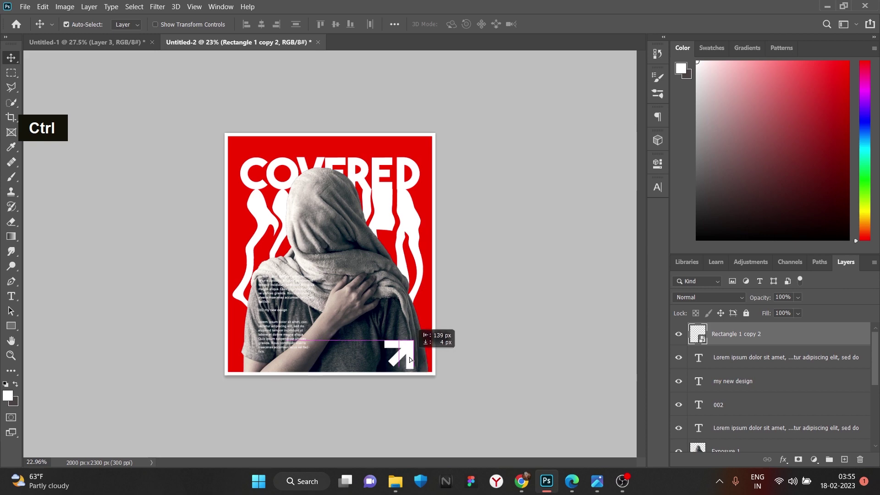
Bring Group 8 from DC DEADPOOL.psd, invert its icons to white and scale it above the arrow.
double_click(378, 42)
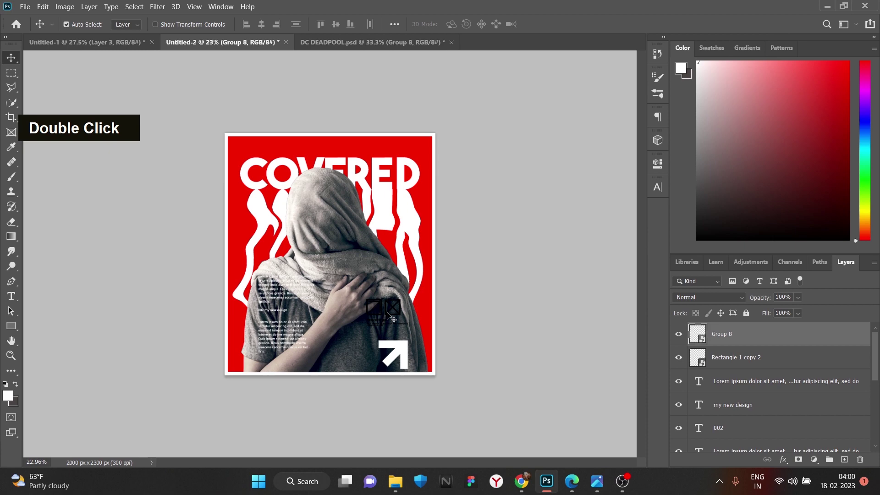
key("ctrl+i")
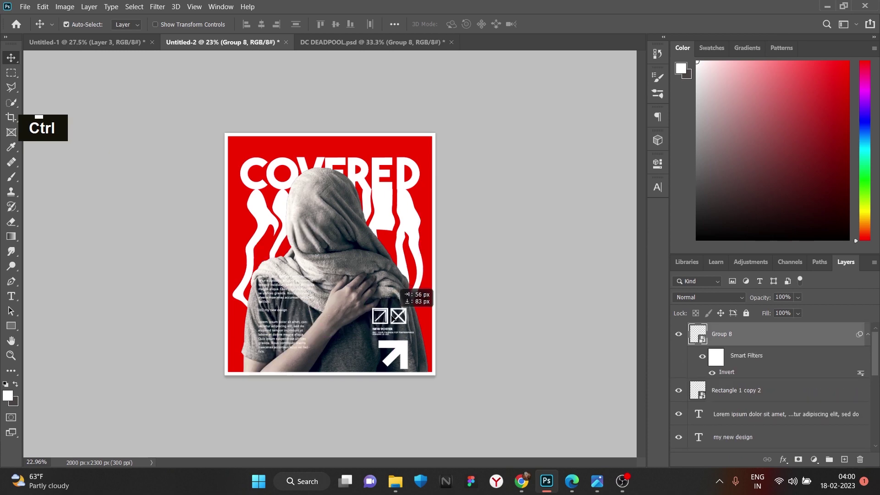
scroll("up", 3)
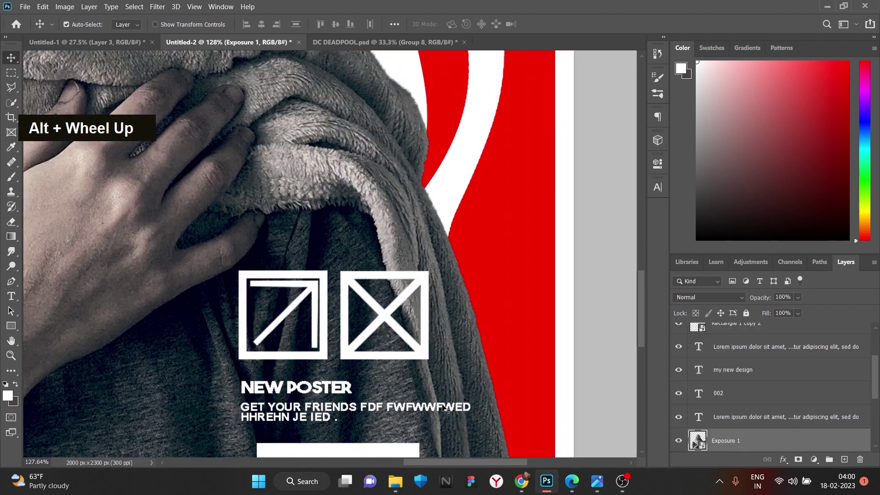
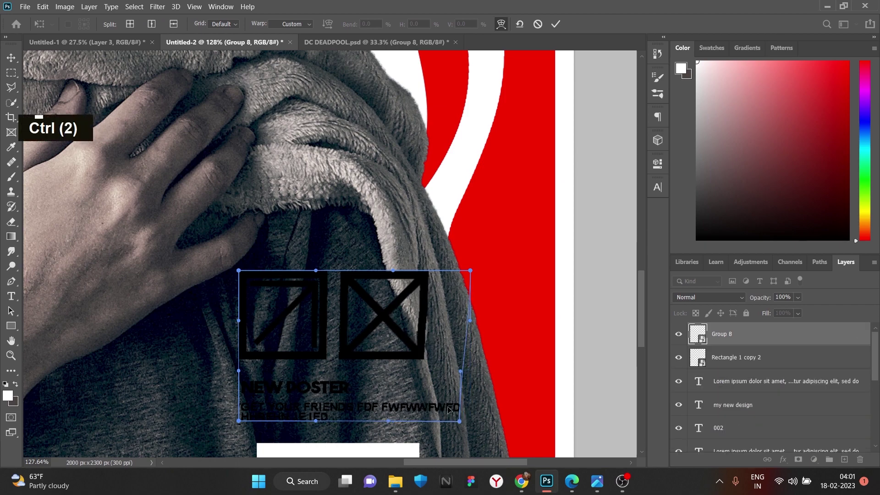
key("ctrl+z")
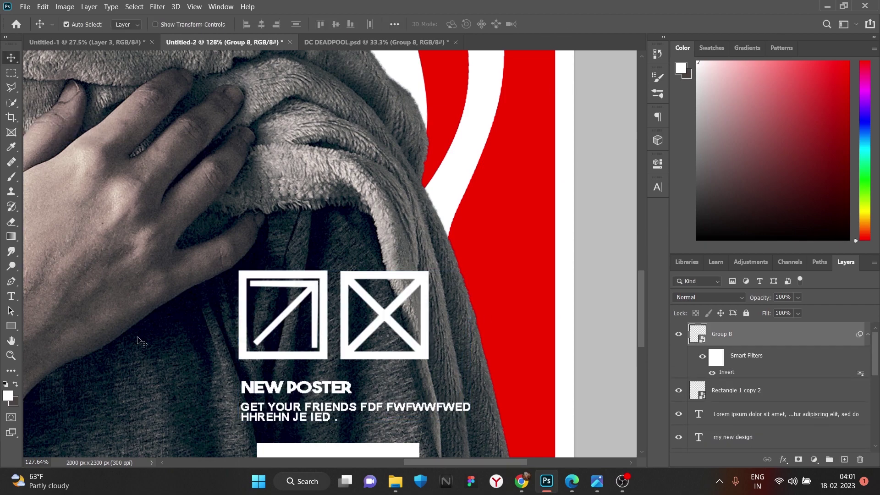
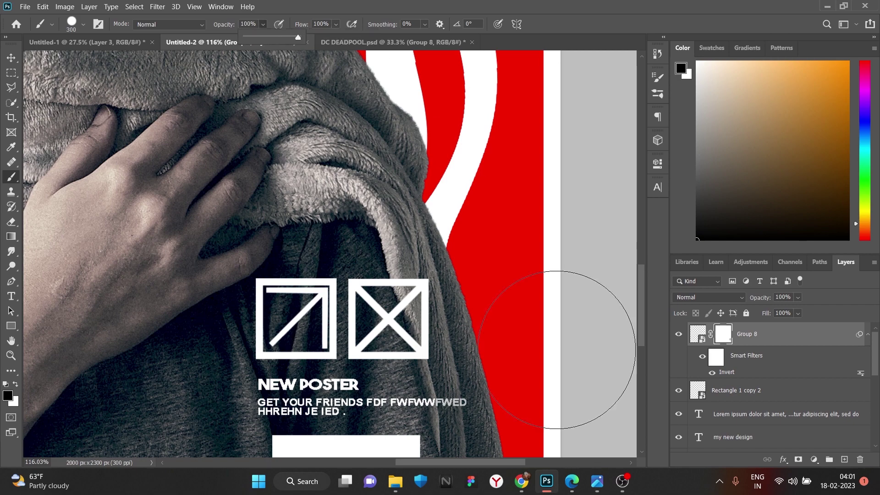
Mask the icon group so the boxed icons and NEW POSTER caption sit cleanly over the poster.
scroll("down", 3)
scroll("down", 3)
scroll("up", 3)
scroll("down", 3)
scroll("up", 3)
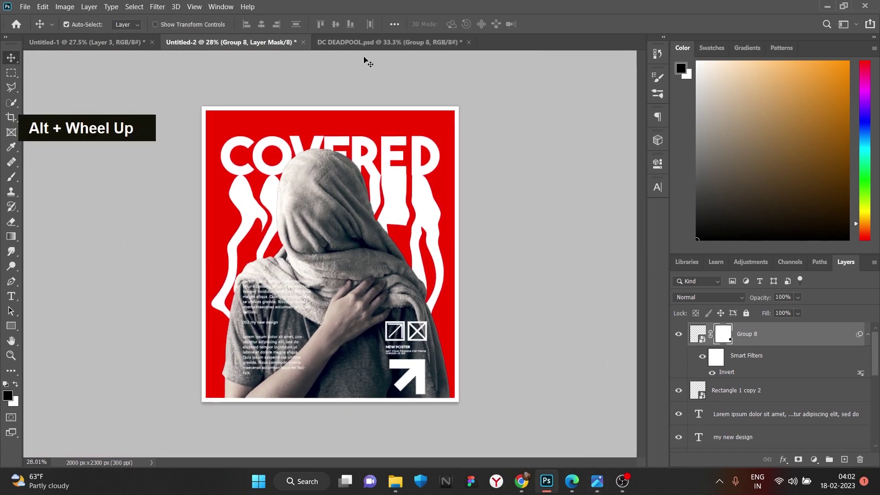
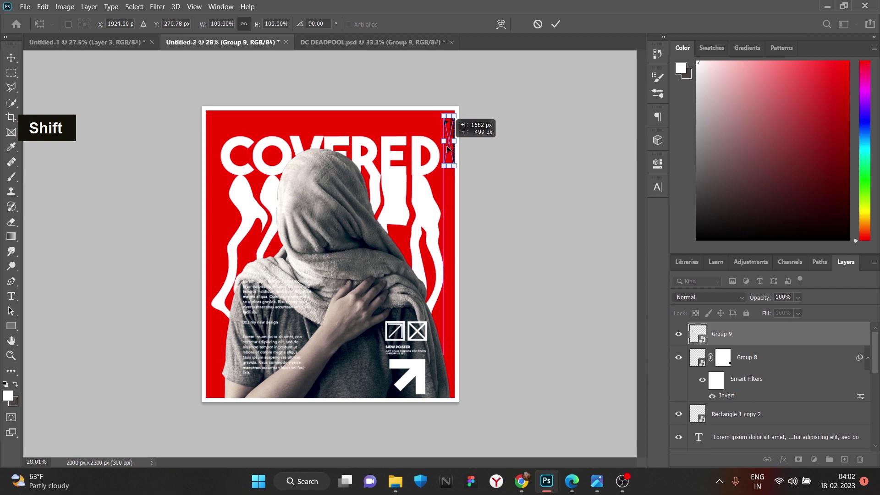
Rotate the copied Group 9 graphic 90° to run vertically along the top-right edge.
scroll("up", 3)
key("space")
key("space")
key("space")
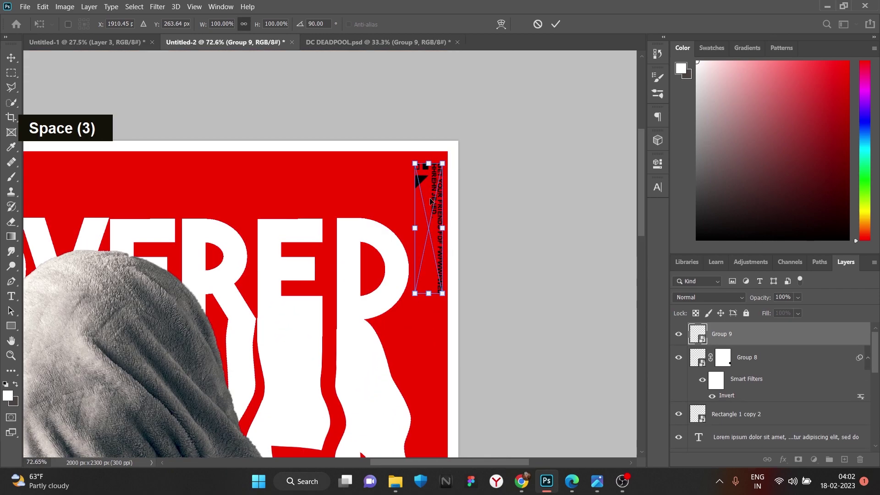
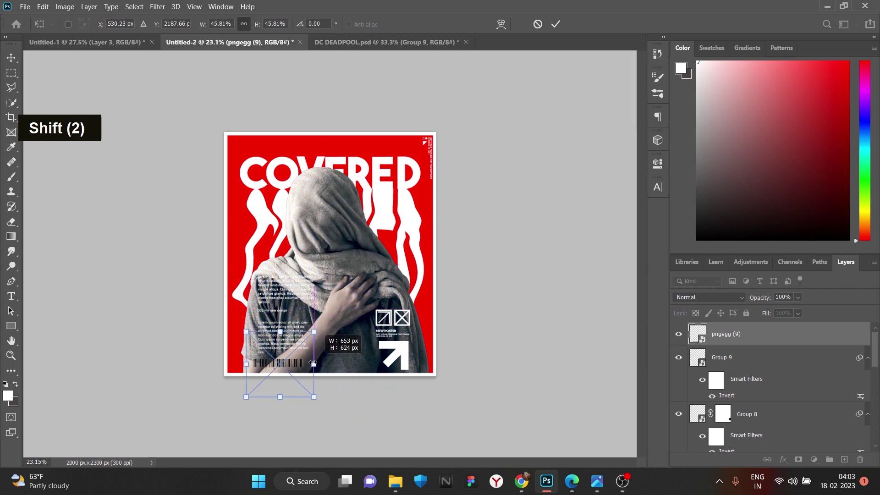
Confirm the scaled pngegg barcode placement under the text blocks.
scroll("up", 3)
key("space")
scroll("up", 3)
scroll("down", 3)
scroll("up", 3)
scroll("down", 3)
scroll("up", 3)
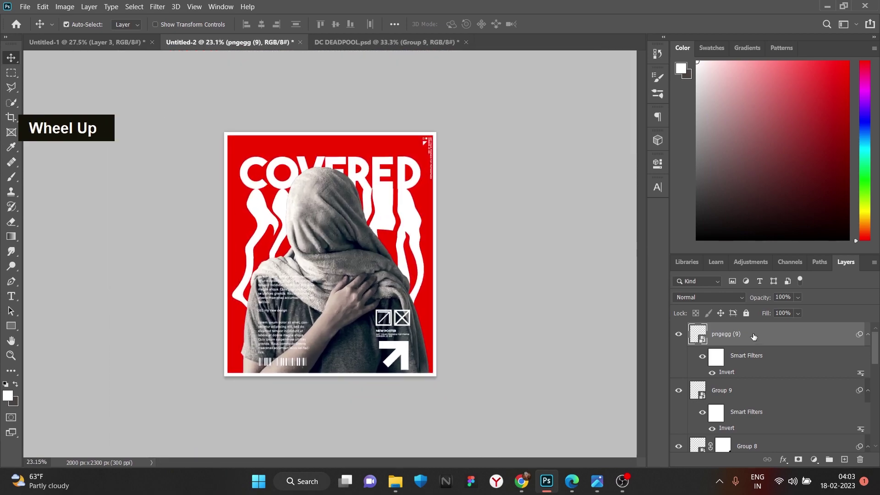
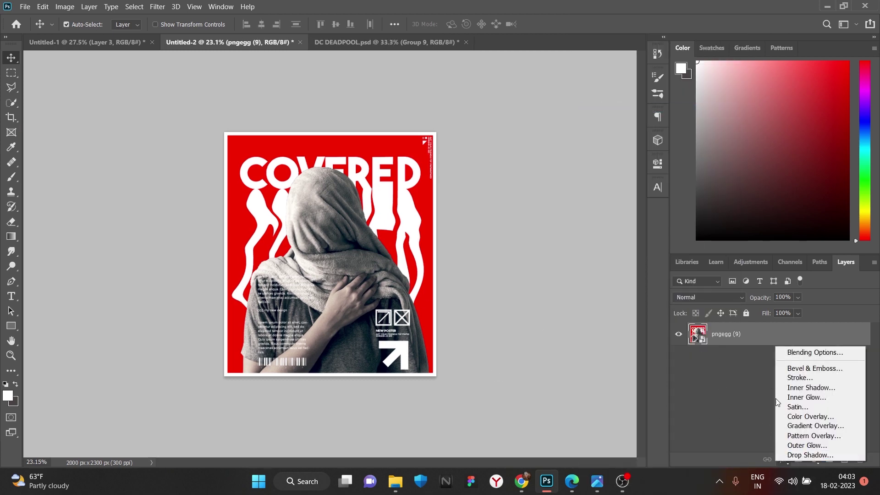
Duplicate the poster image, desaturate it with Hue/Saturation, and browse to the ripped paper images.
key("ctrl+j")
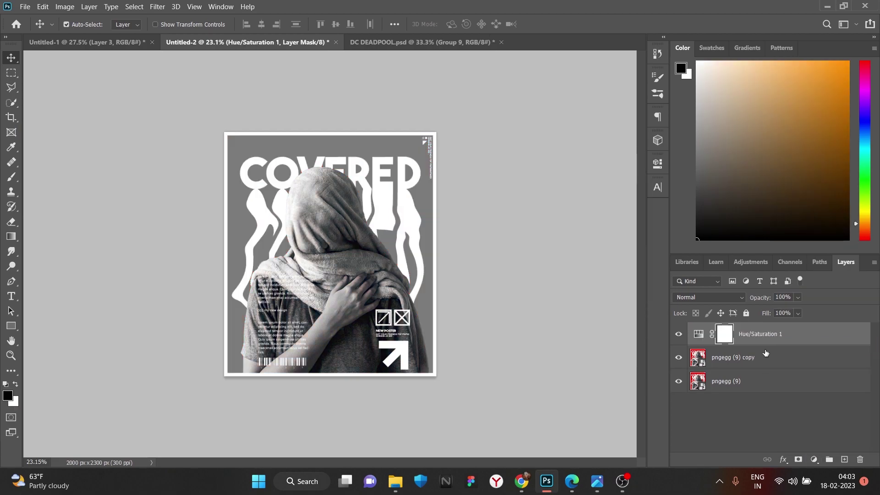
right_click(772, 361)
double_click(699, 112)
scroll("down", 3)
double_click(216, 399)
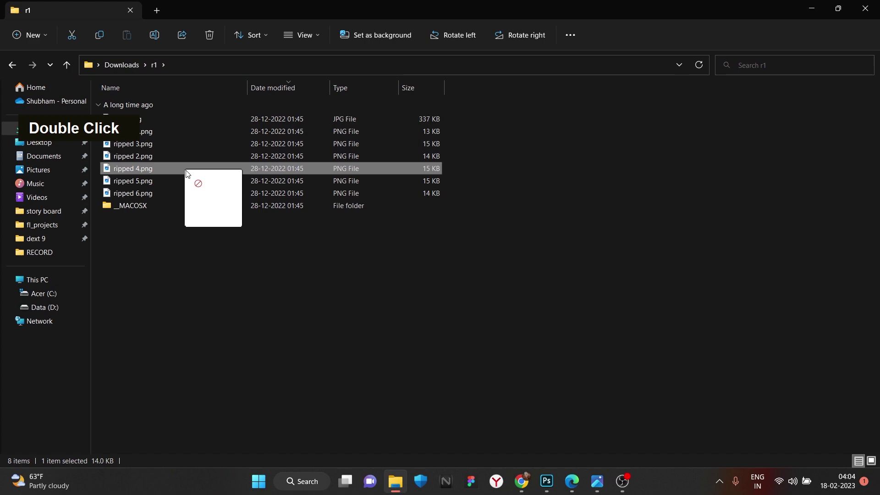
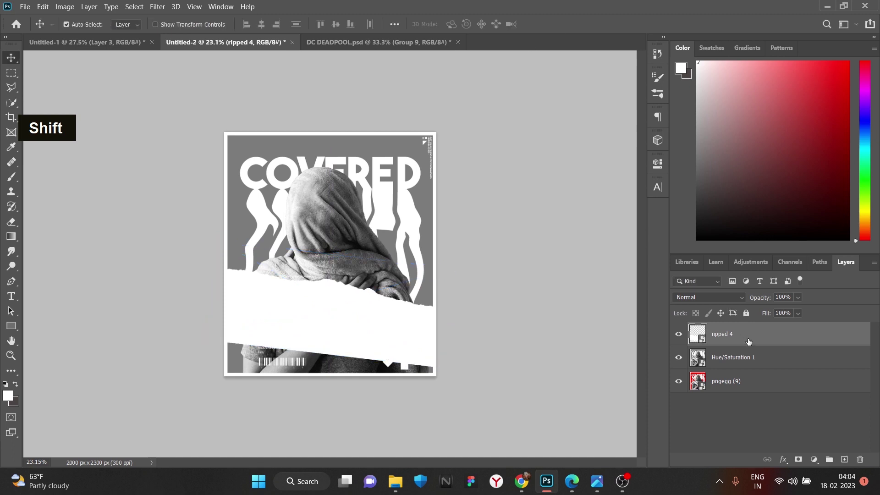
Duplicate the torn paper strip and rotate and resize the copy into a second band.
key("ctrl+j")
key("ctrl+t")
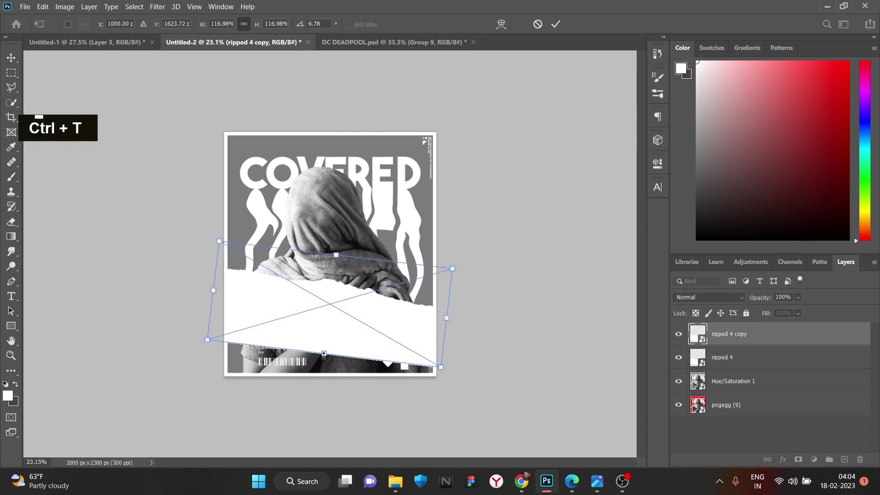
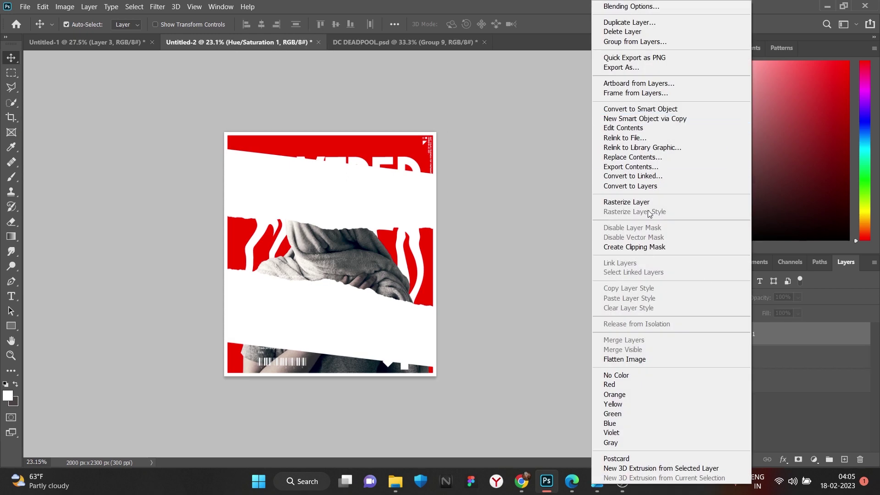
scroll("down", 3)
scroll("up", 3)
scroll("down", 3)
Clip the Hue/Saturation adjustment to the ripped 4 copy so red shows through the torn bands.
key("ctrl+j")
key("ctrl+z")
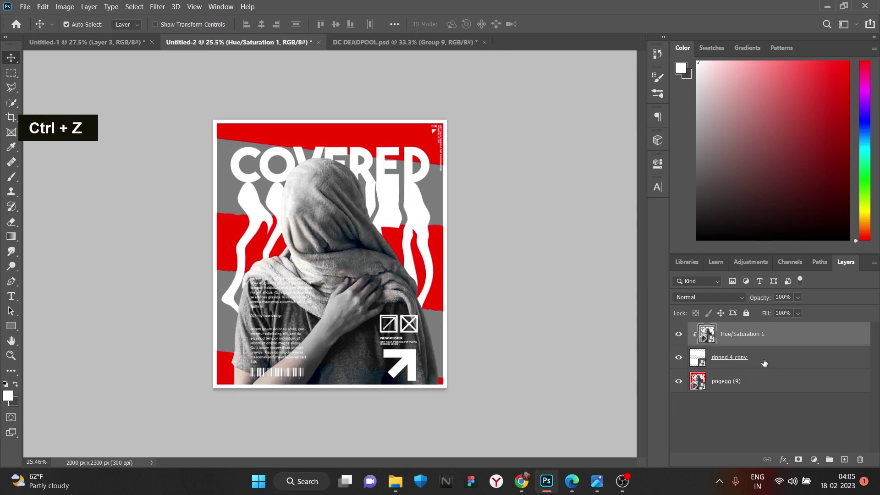
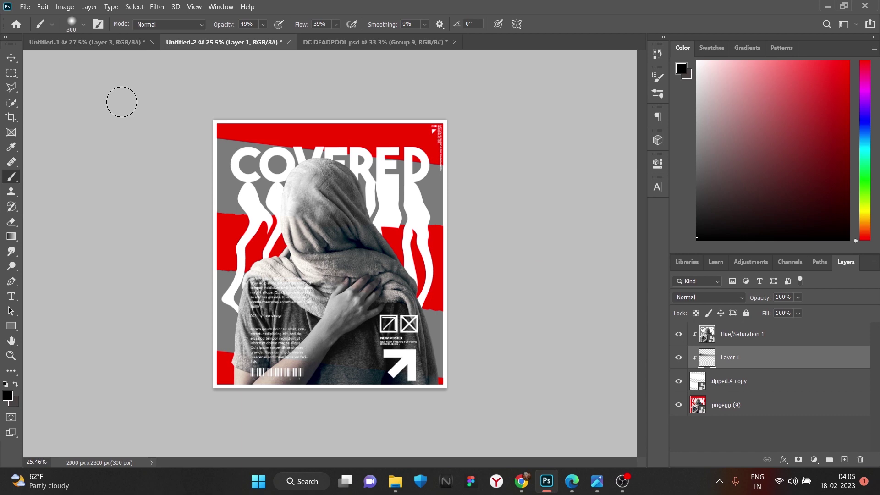
double_click(341, 39)
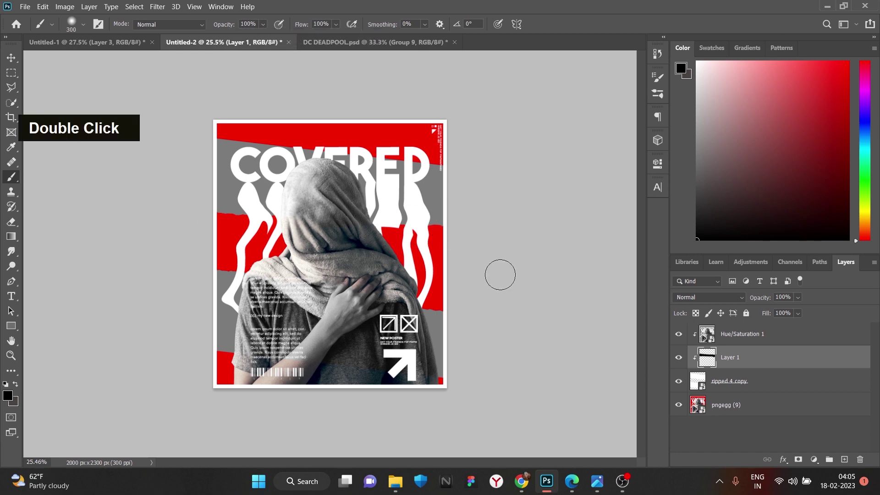
key("ctrl+z")
Move Layer 1 below the torn strip and brush soft black shadows along the torn edges.
key("Delete")
key("ctrl+z")
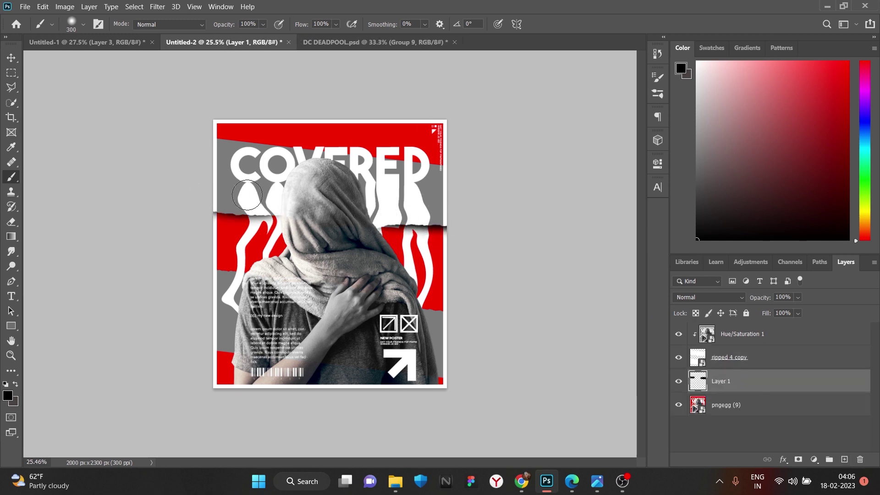
key("ctrl+z")
scroll("up", 3)
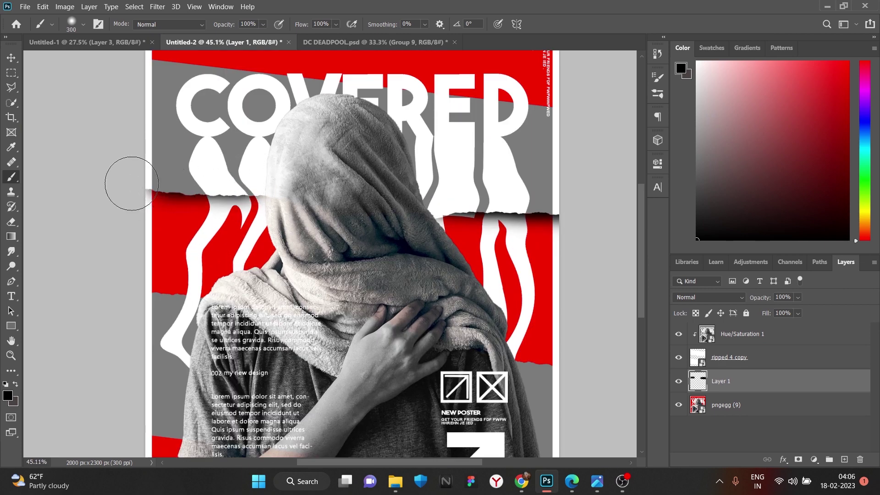
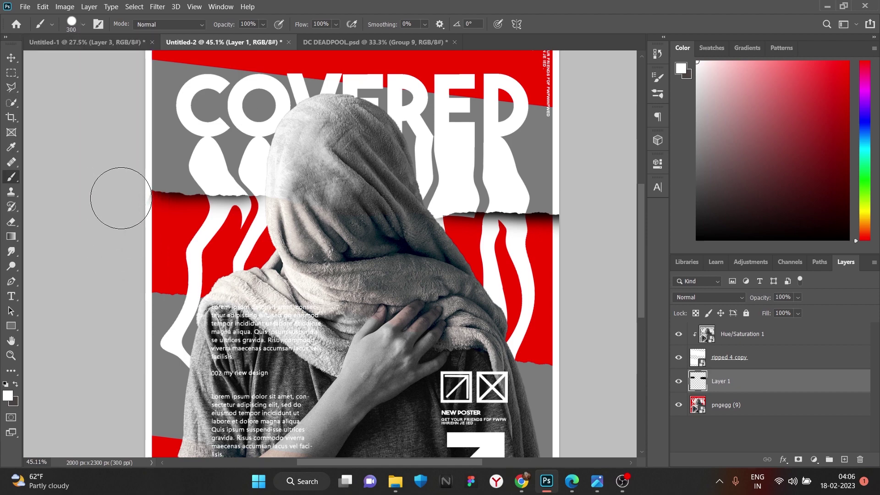
scroll("down", 3)
scroll("up", 3)
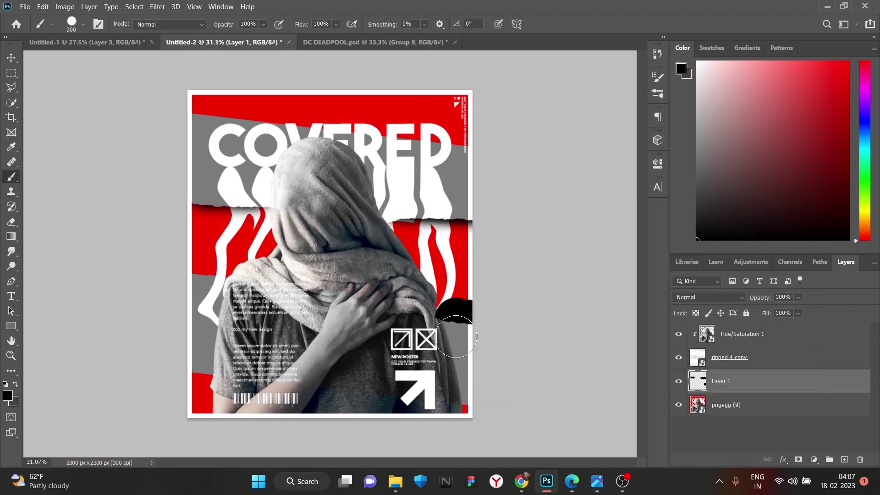
Undo the stray black blob near the icons and review the shadowed edges.
key("ctrl+z")
key("ctrl+z")
key("ctrl+z")
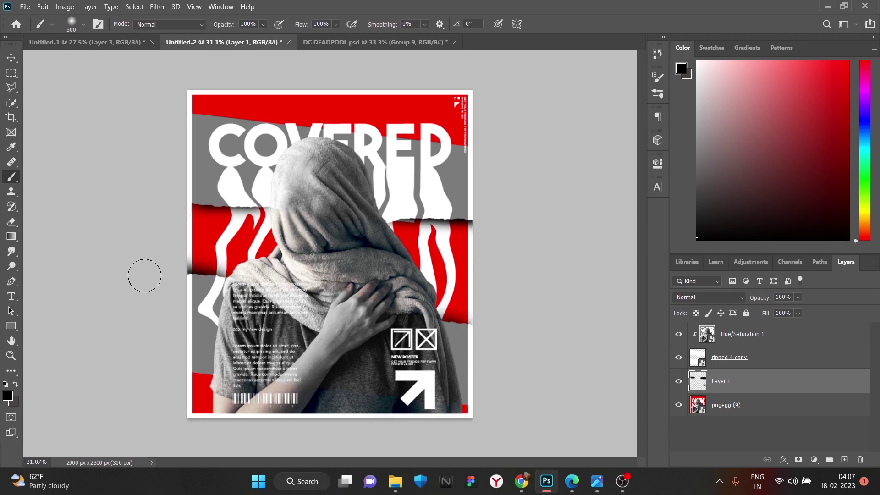
scroll("down", 3)
scroll("up", 3)
scroll("down", 3)
scroll("up", 3)
scroll("down", 3)
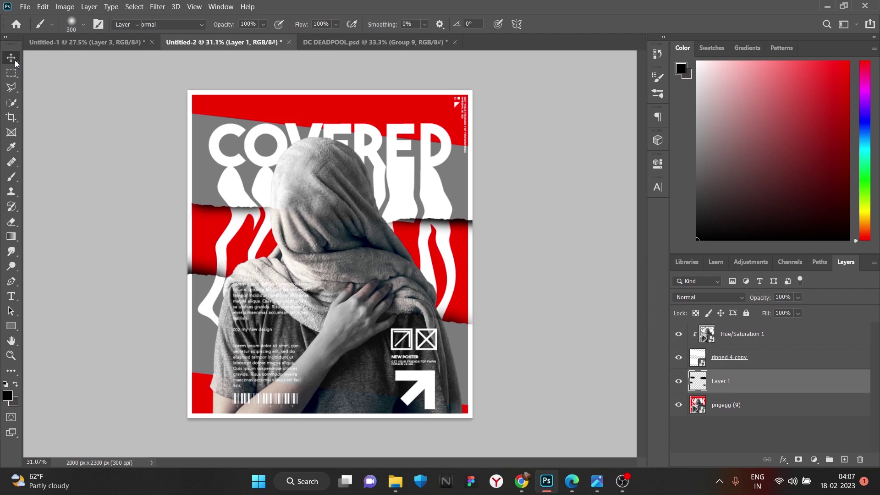
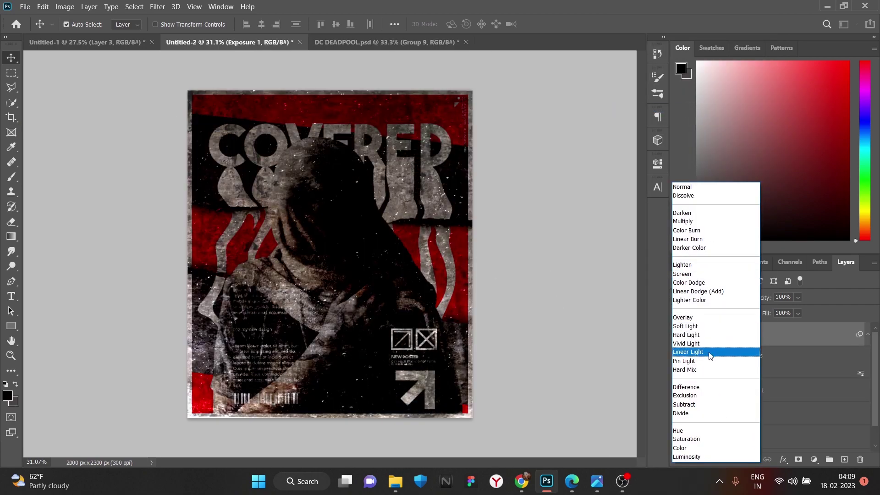
Cycle blend modes on the crumpled paper texture and settle on Color Dodge.
key("ctrl+z")
key("ctrl+z")
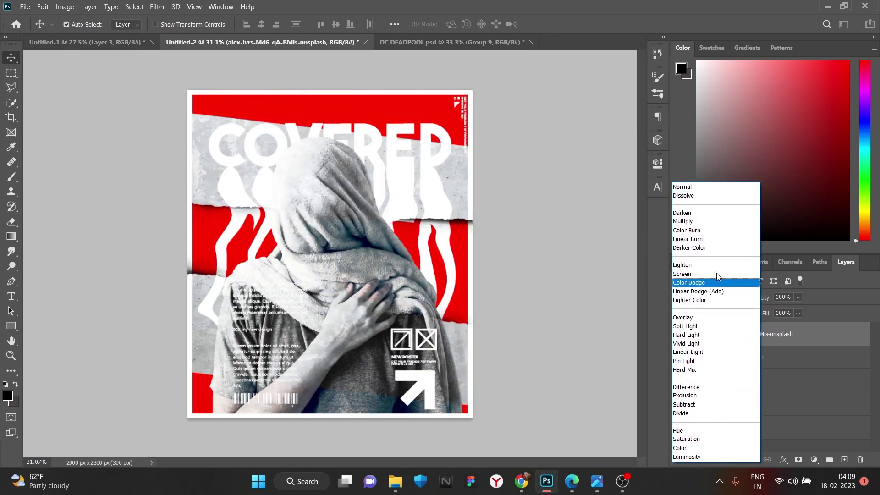
left_click(776, 365)
right_click(776, 365)
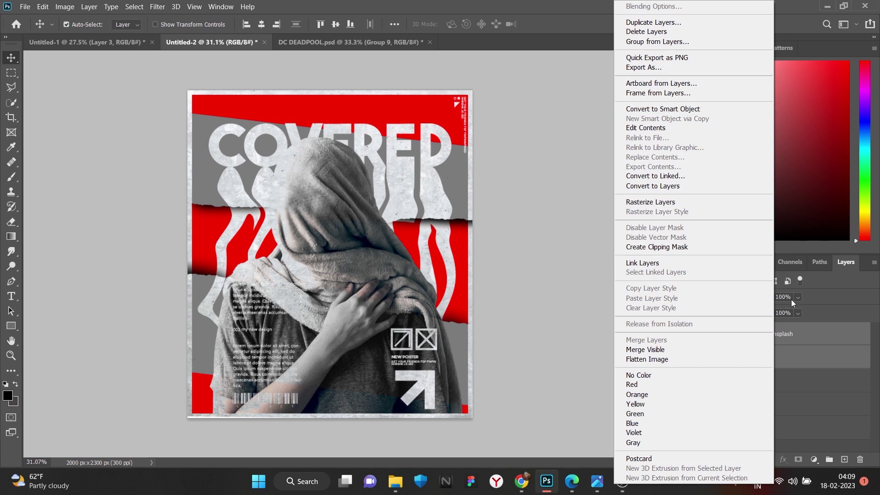
Combine the selected poster layers into a single Smart Object.
scroll("down", 3)
left_click(765, 431)
right_click(765, 431)
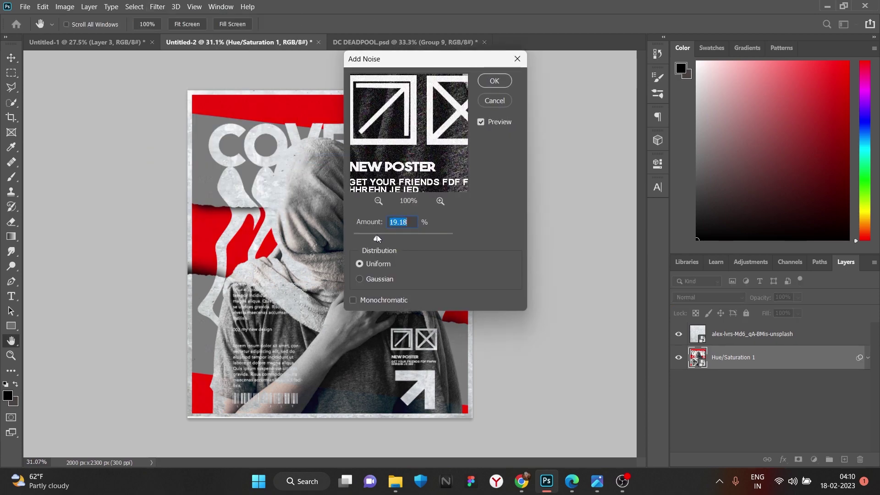
scroll("down", 3)
scroll("up", 3)
scroll("down", 3)
scroll("up", 3)
scroll("down", 3)
scroll("up", 3)
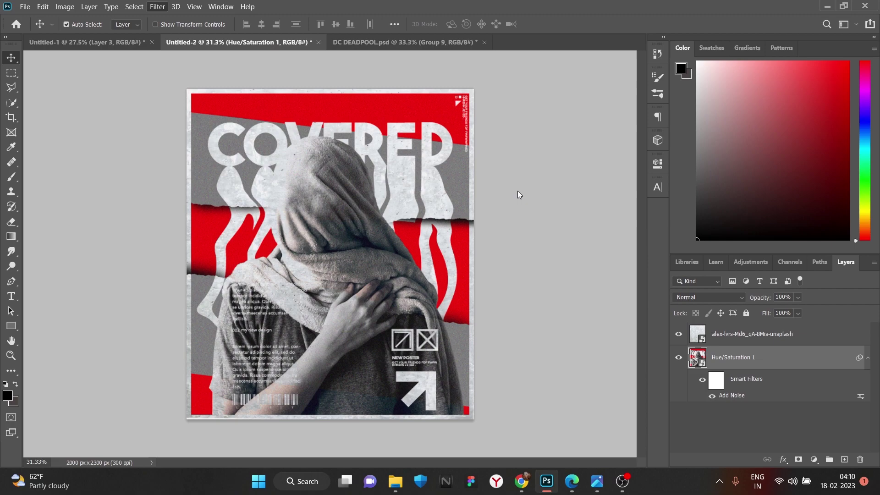
Apply Add Noise grain and a fine Craquelure texture from the Filter Gallery.
scroll("down", 3)
scroll("down", 3)
scroll("down", 3)
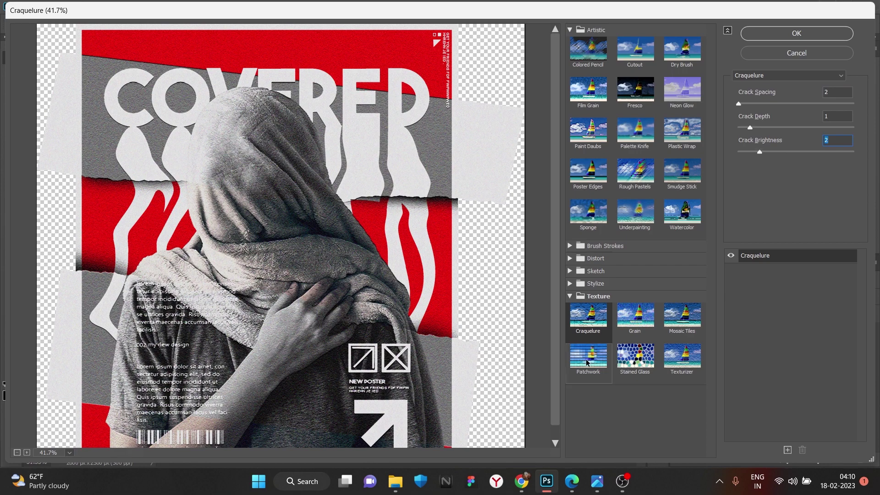
scroll("down", 3)
scroll("up", 3)
scroll("down", 3)
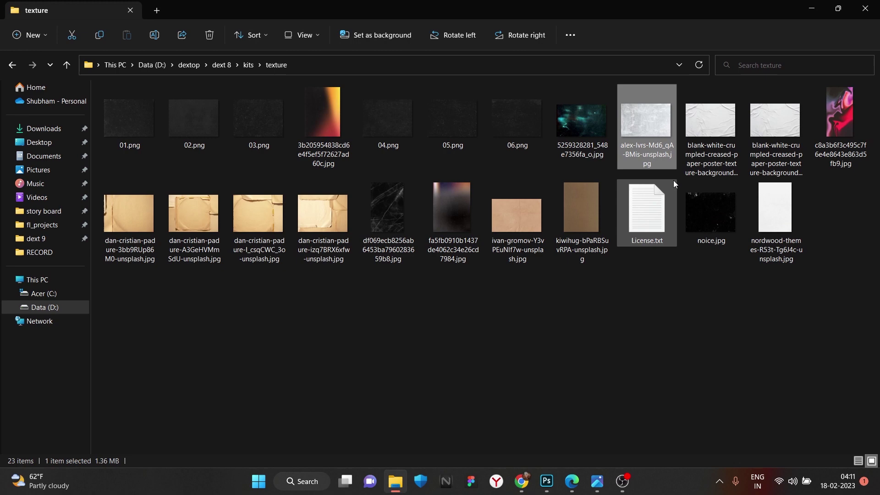
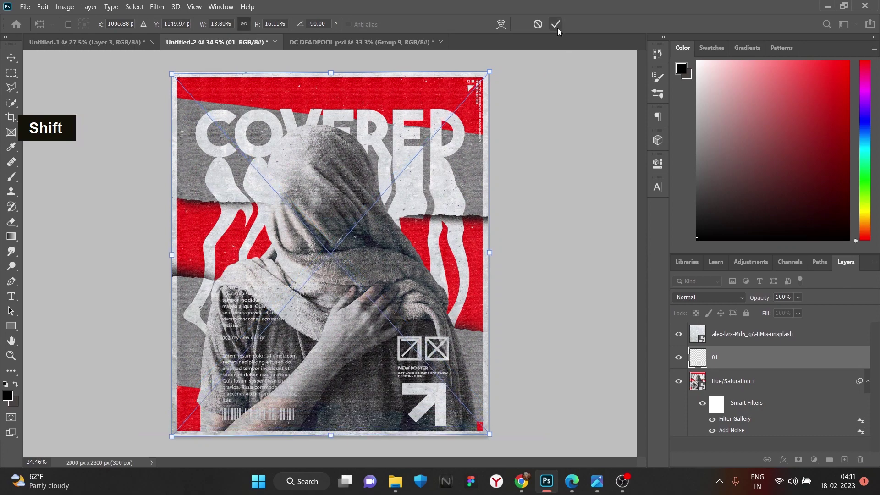
Invert layer 01 and bring the 06.png texture in as a new layer above it.
key("ctrl+i")
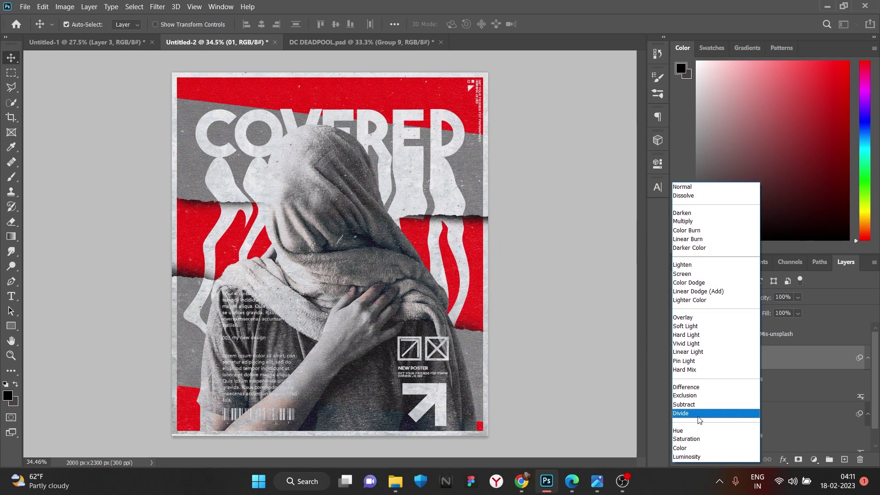
scroll("down", 3)
scroll("up", 3)
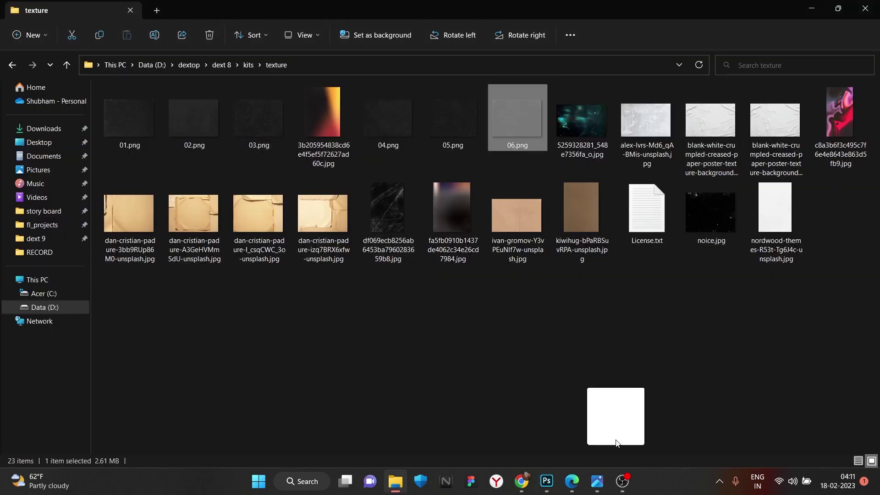
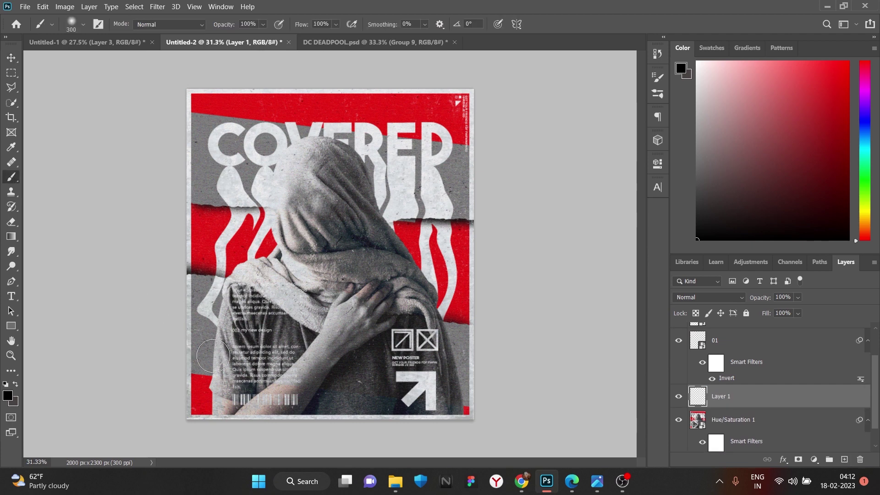
Shrink the brush tip and paint thin white sketchy lines around the figure on Layer 1.
type("[[[[[[[[[[[[[[[[c|")
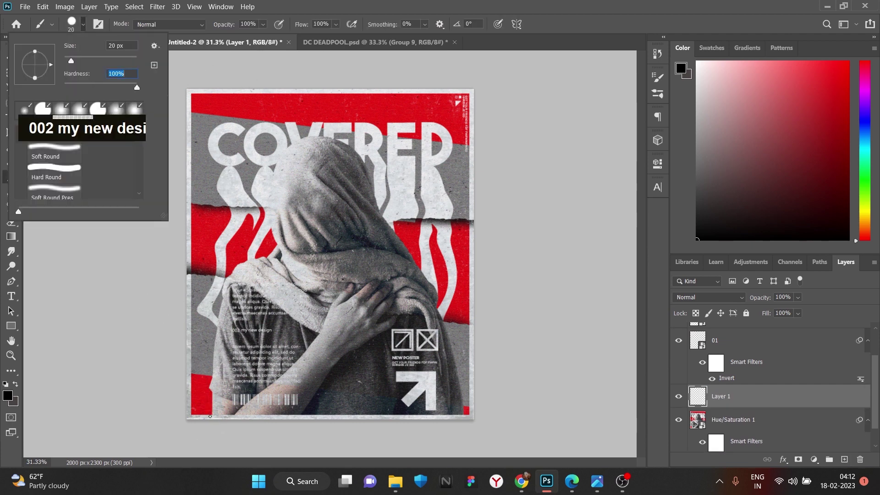
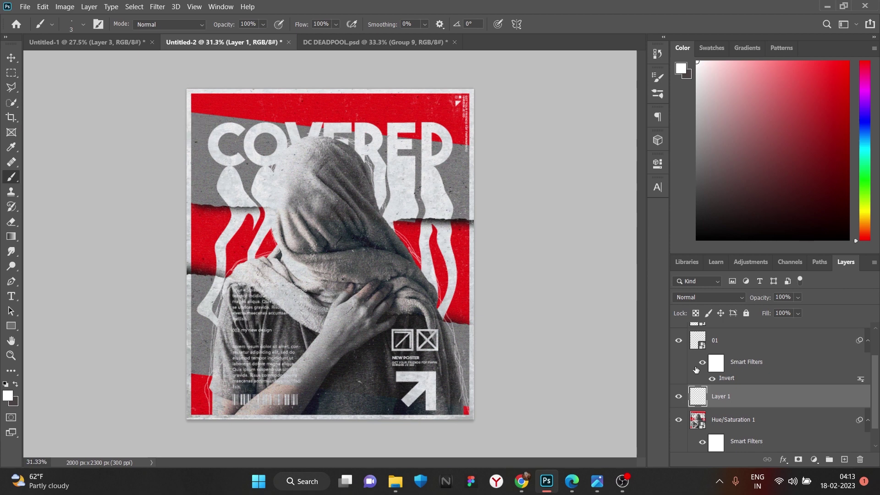
Duplicate the scratches layer several times, undoing extra copies to keep about eight.
key("ctrl+j")
key("ctrl+j")
key("ctrl+j")
key("ctrl+j")
key("ctrl+j")
key("ctrl+j")
key("ctrl+z")
key("ctrl+z")
key("ctrl+z")
key("ctrl+z")
key("space")
scroll("down", 3)
scroll("up", 3)
scroll("up", 3)
scroll("down", 3)
scroll("up", 3)
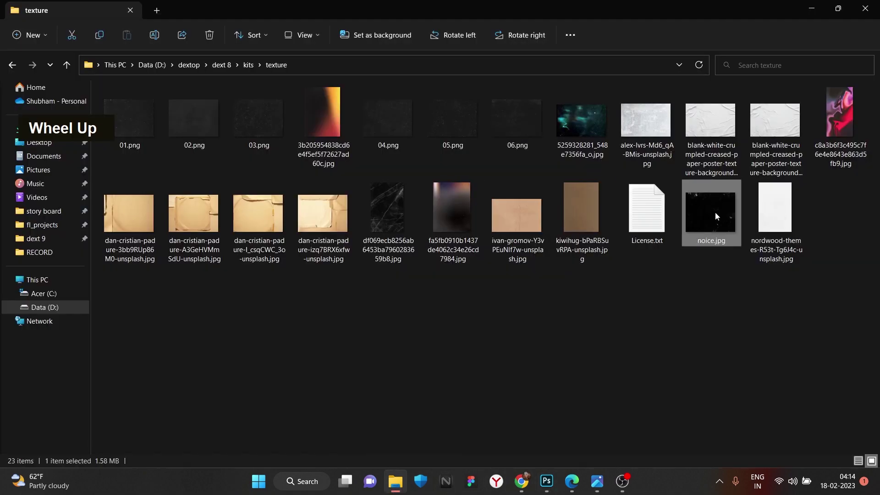
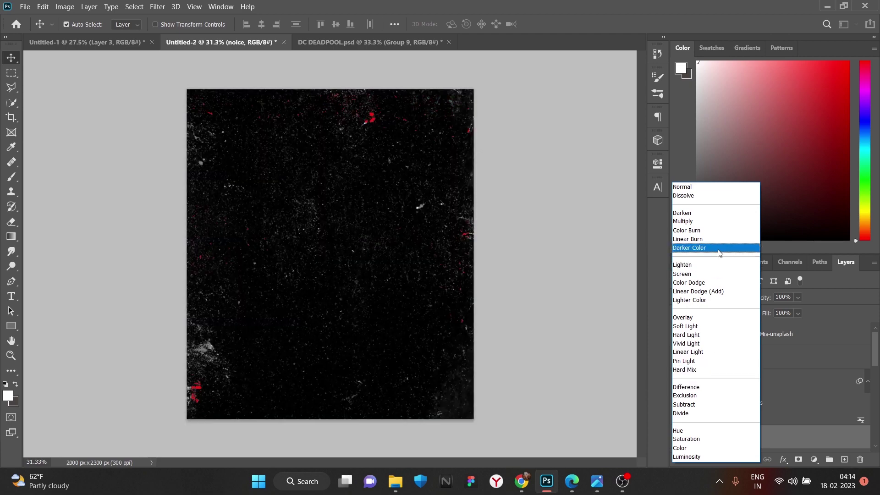
Place noice.jpg and the brown paper texture over the poster and stretch the paper to cover the page.
scroll("down", 3)
scroll("up", 3)
scroll("down", 3)
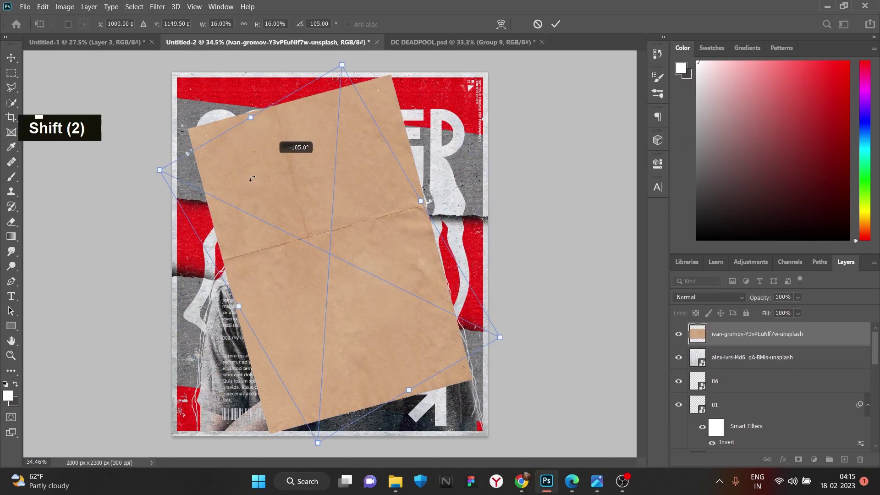
key("ctrl+z")
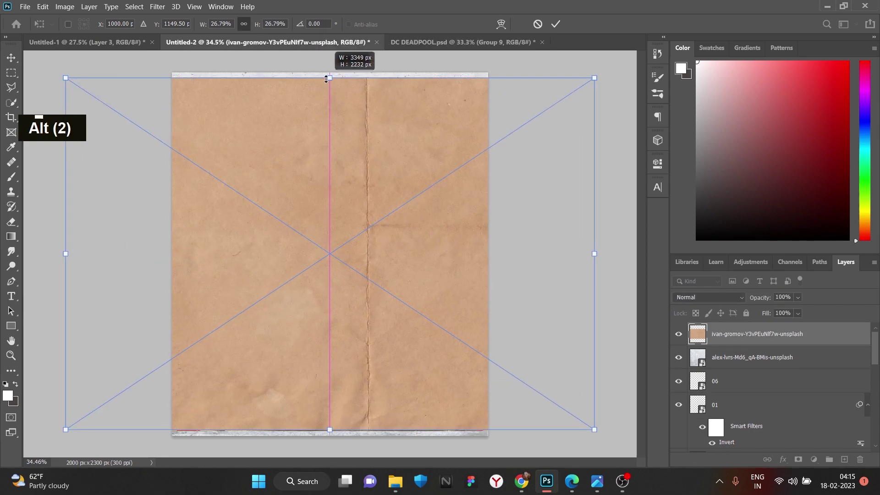
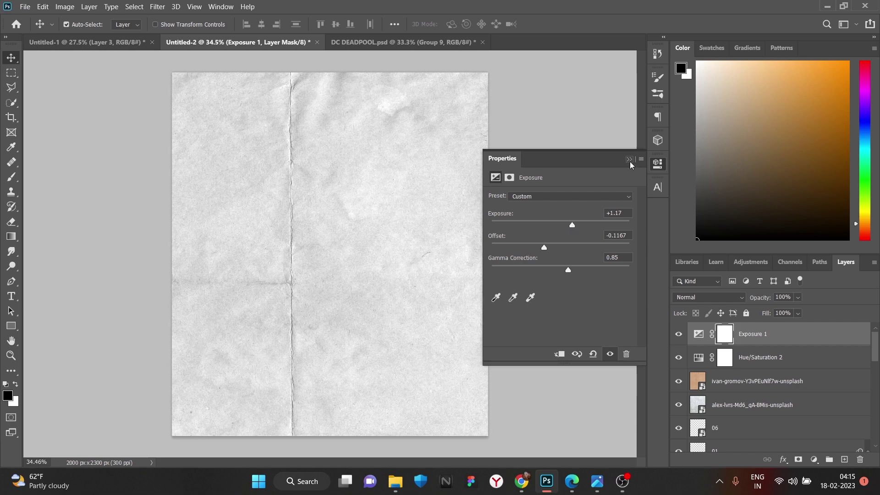
Merge the paper with its adjustments into a Smart Object, invert it and blend in Difference mode.
key("ctrl+i")
key("ctrl+z")
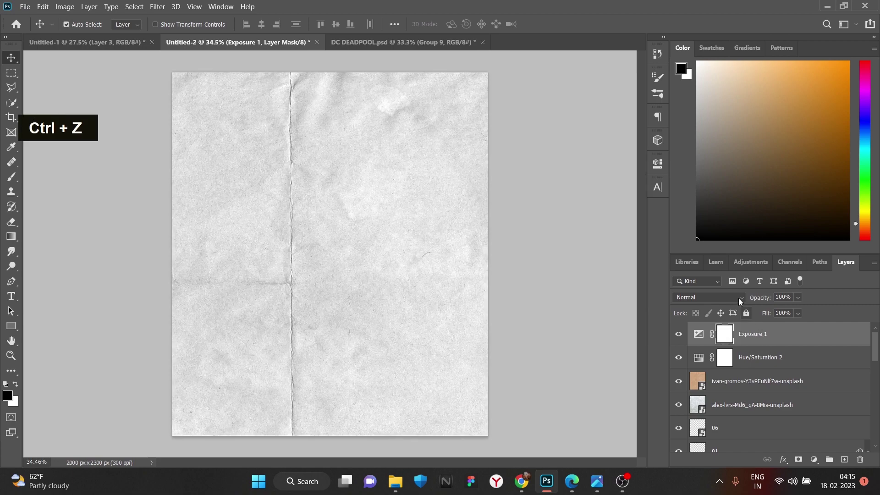
left_click(797, 362)
right_click(796, 388)
key("ctrl+i")
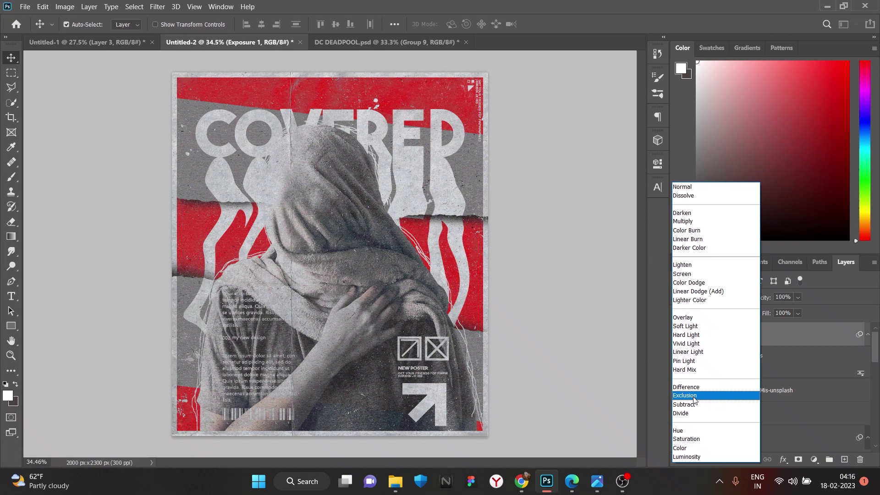
scroll("down", 3)
scroll("up", 3)
scroll("down", 3)
scroll("up", 3)
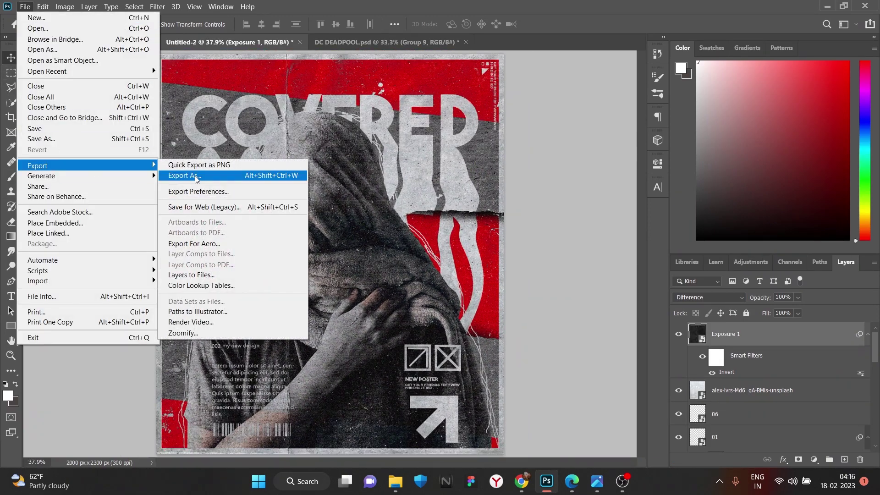
Stamp and duplicate the poster, clip the copy to an ellipse and Gaussian-blur it into a lens.
scroll("down", 3)
left_click(776, 402)
right_click(775, 400)
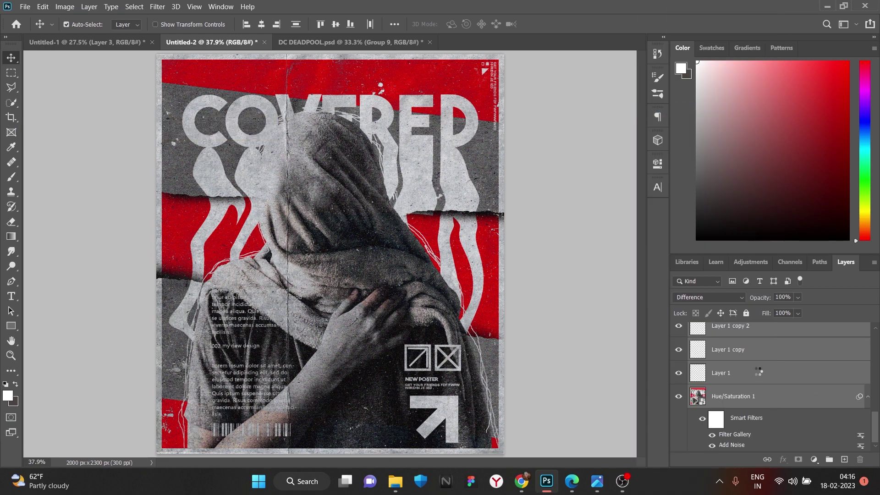
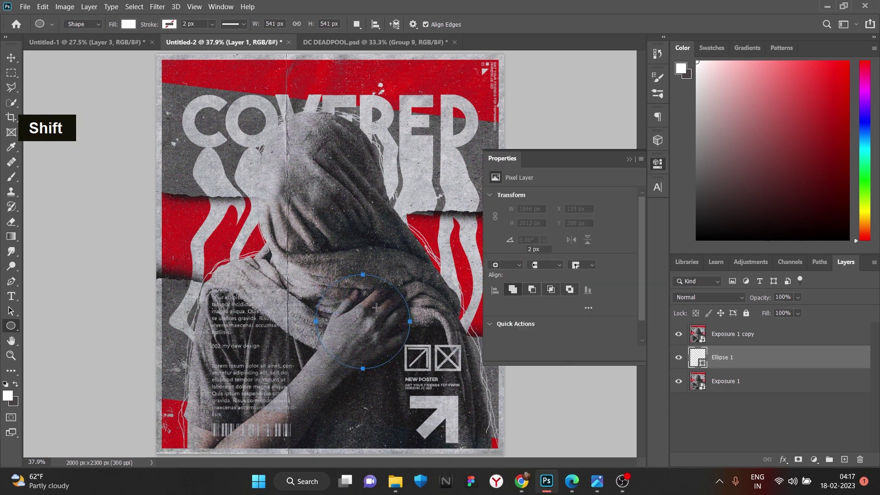
key("ctrl+t")
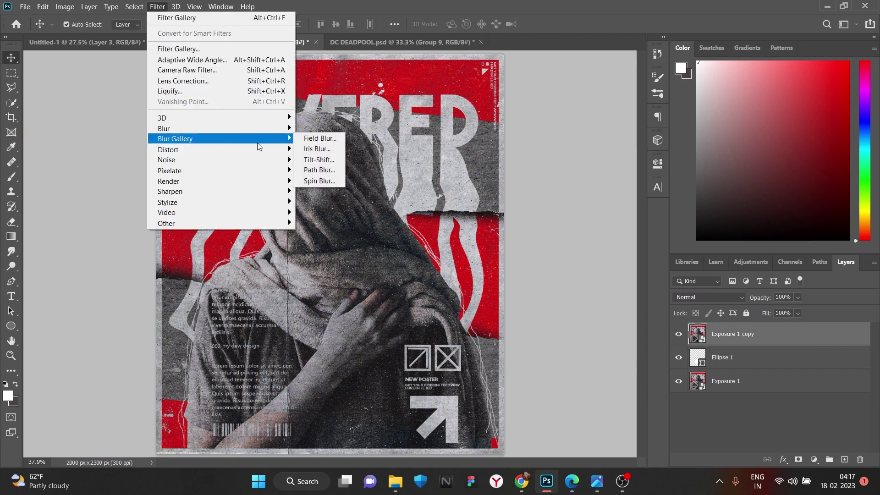
double_click(433, 259)
right_click(761, 341)
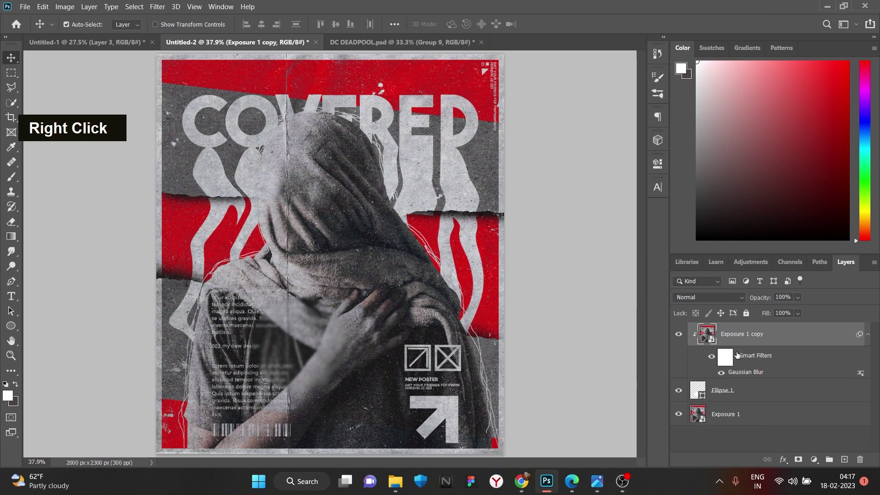
Add a Bevel & Emboss edge to the circle, then brush black on a new layer beneath it.
double_click(751, 395)
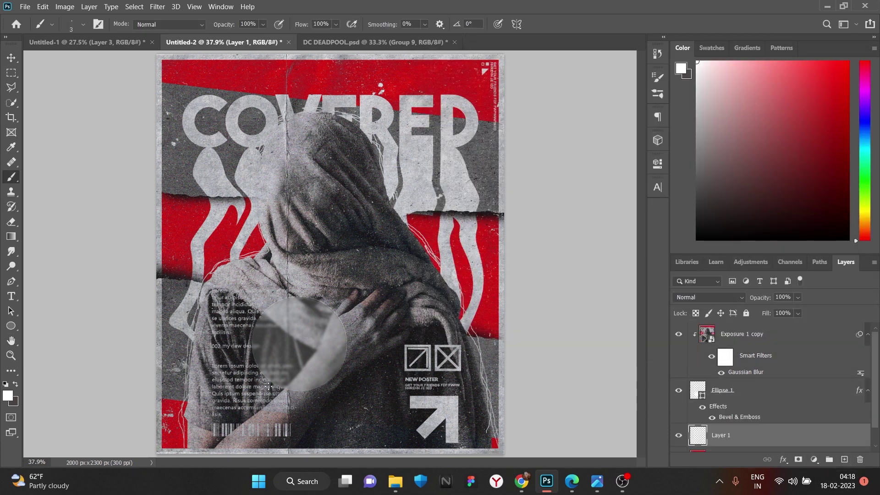
key("ctrl+z")
type("]]]]]]]]]]]]]]]]]]]]]]]]]]]]]]]]")
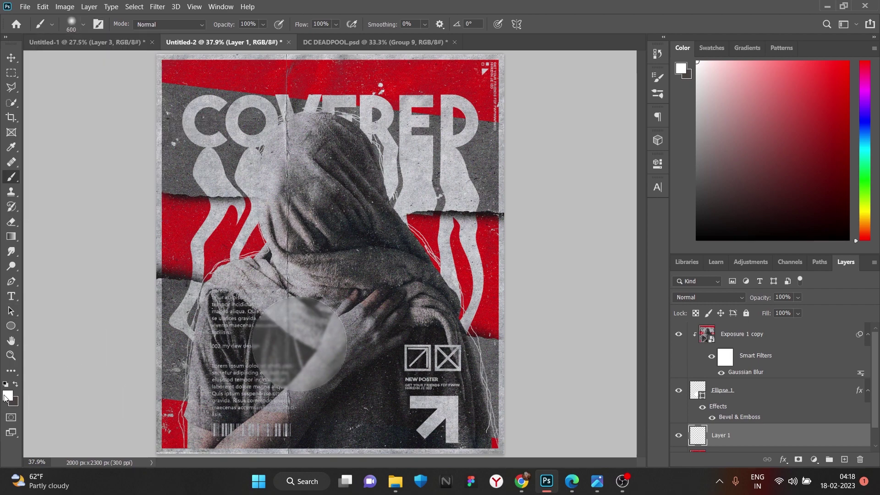
type("[[[[[[[[[[[[[[[[[[[[[[[[[[[[")
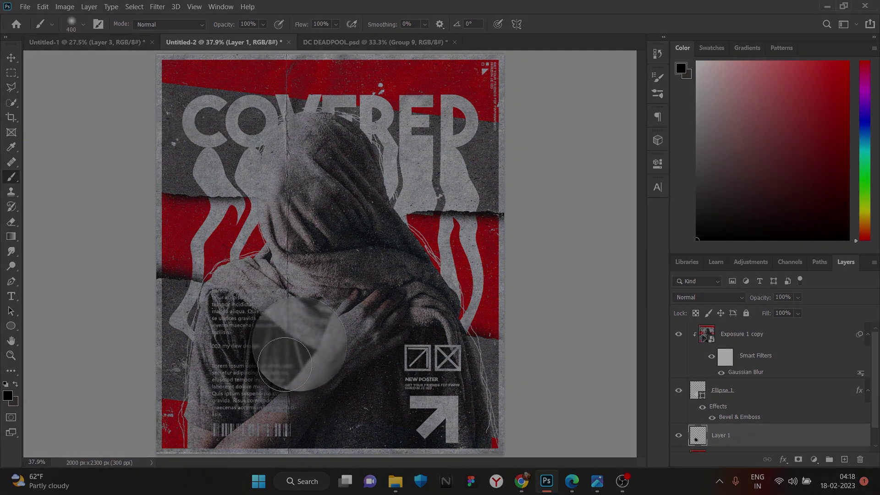
scroll("down", 3)
scroll("up", 3)
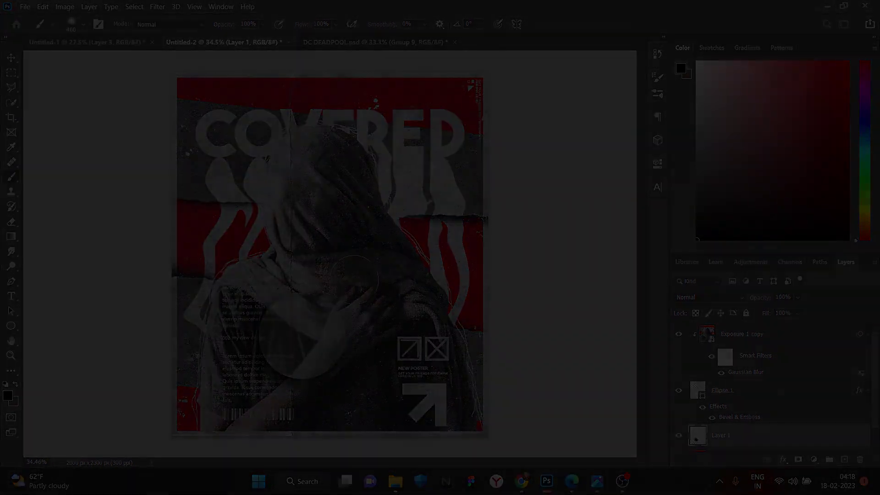